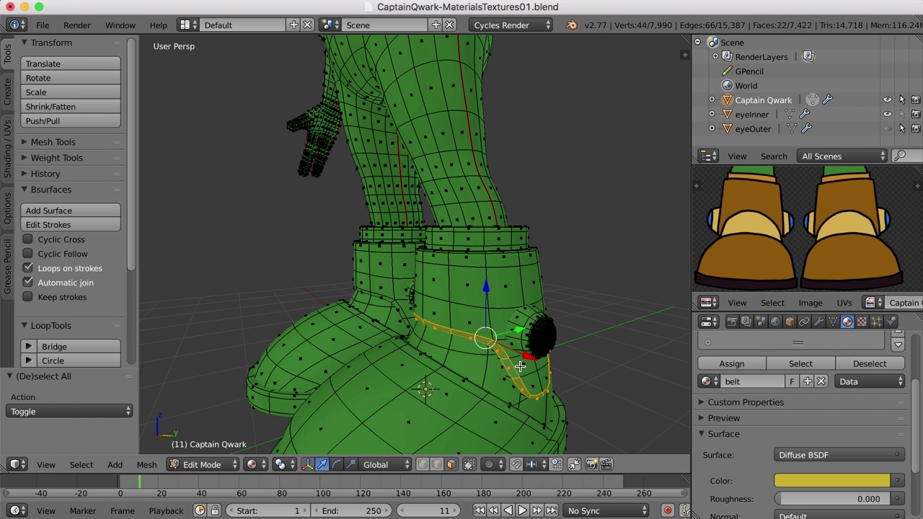
Step: Grow the face selection over the boot upper below the cuff
{"action": "key", "text": "ctrl+KP_Add"}
{"action": "key", "text": "ctrl+KP_Add"}
{"action": "key", "text": "ctrl+KP_Add"}
{"action": "key", "text": "ctrl+KP_Add"}
{"action": "key", "text": "ctrl+KP_Add"}
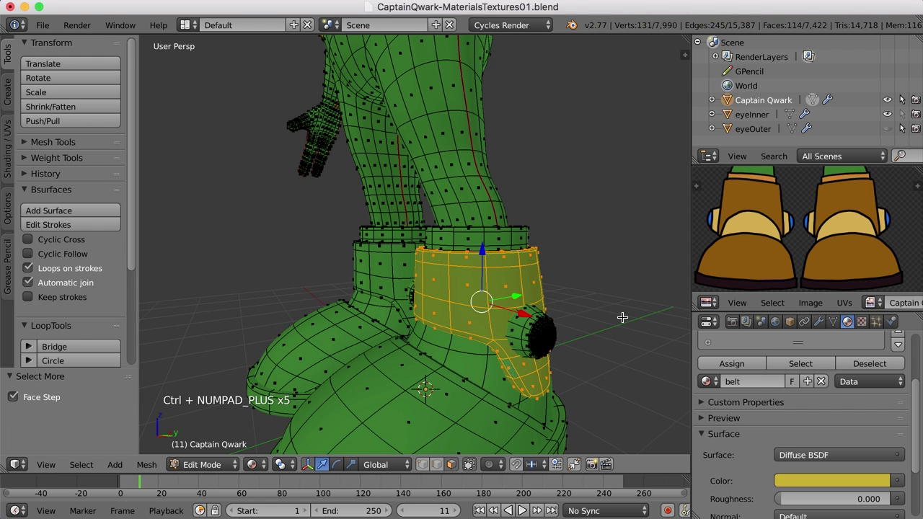
{"action": "middle_click", "coordinate": [589, 289]}
{"action": "scroll", "scroll_direction": "up", "scroll_amount": 3}
{"action": "scroll", "scroll_direction": "up", "scroll_amount": 3}
{"action": "key", "text": "ctrl+KP_Add"}
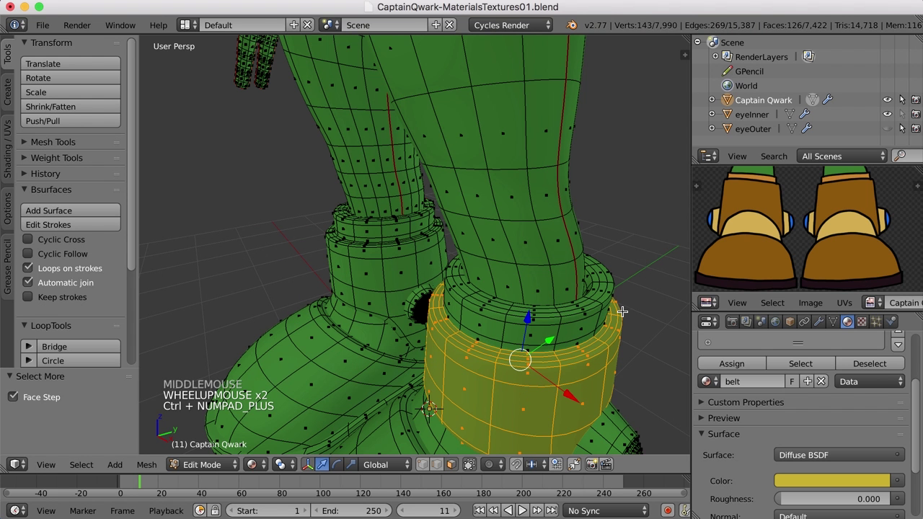
{"action": "scroll", "scroll_direction": "down", "scroll_amount": 3}
{"action": "middle_click", "coordinate": [574, 345]}
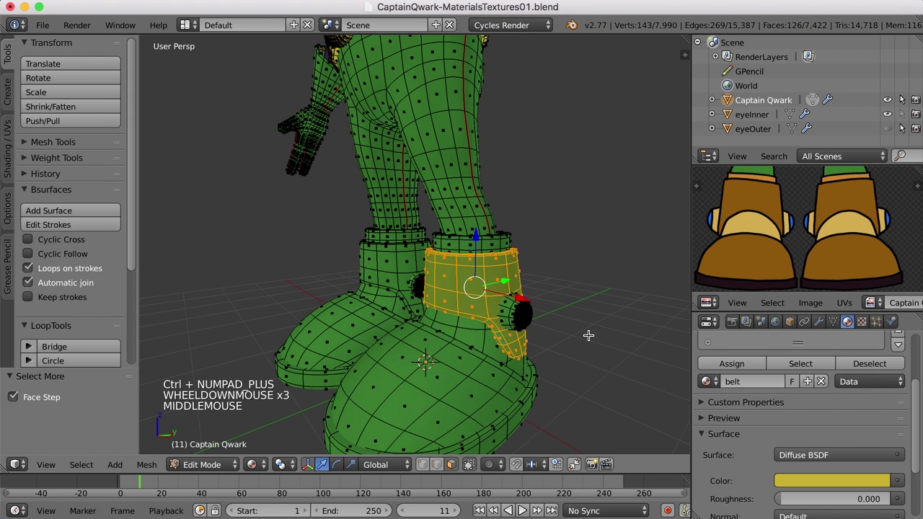
{"action": "scroll", "scroll_direction": "up", "scroll_amount": 3}
{"action": "scroll", "scroll_direction": "up", "scroll_amount": 3}
{"action": "scroll", "scroll_direction": "up", "scroll_amount": 3}
Step: Create a new 'boot brown' material with a brown colour and assign it to the boot upper
{"action": "left_click", "coordinate": [902, 373]}
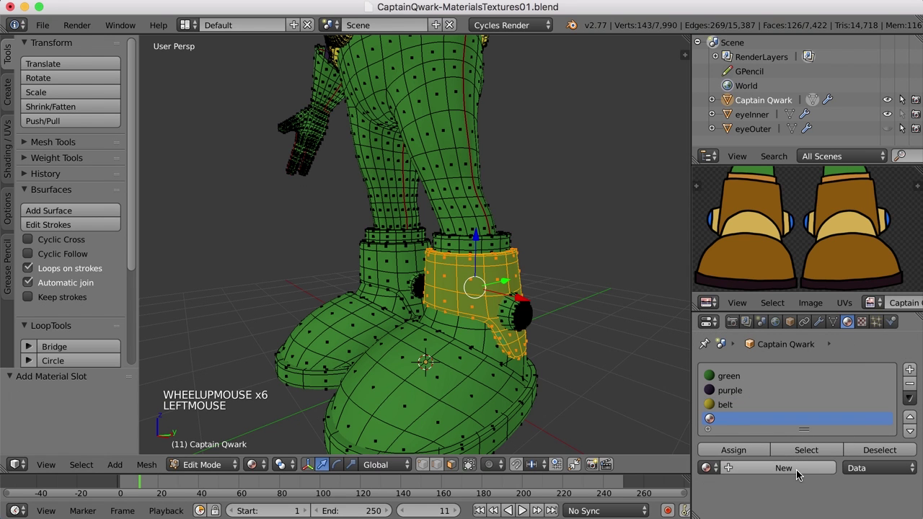
{"action": "left_click", "coordinate": [800, 473]}
{"action": "double_click", "coordinate": [763, 422]}
{"action": "key", "text": "o"}
{"action": "scroll", "scroll_direction": "down", "scroll_amount": 3}
{"action": "scroll", "scroll_direction": "down", "scroll_amount": 3}
{"action": "left_click", "coordinate": [851, 471]}
{"action": "scroll", "scroll_direction": "down", "scroll_amount": 3}
{"action": "left_click", "coordinate": [872, 473]}
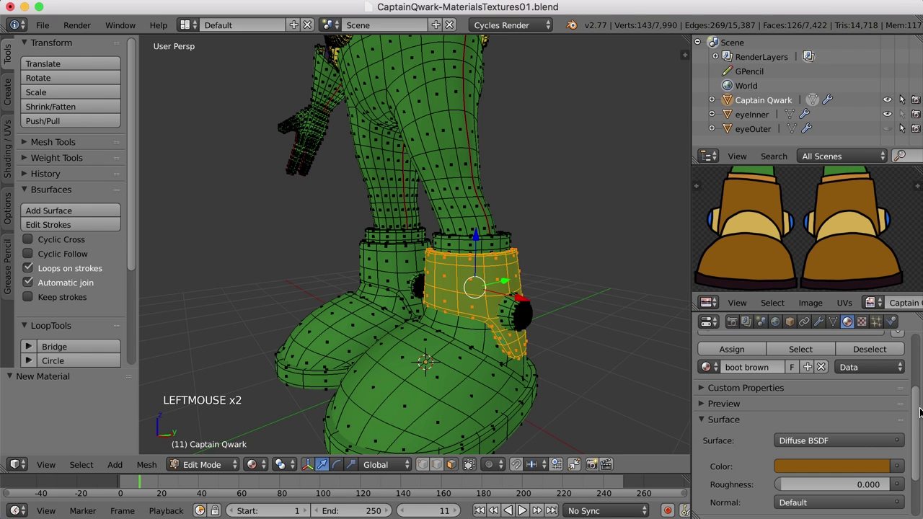
{"action": "left_click", "coordinate": [735, 351]}
{"action": "key", "text": "a"}
{"action": "scroll", "scroll_direction": "up", "scroll_amount": 3}
Step: Create an orange 'boot trim' material and assign it to the ring of faces at the boot top
{"action": "middle_click", "coordinate": [531, 259]}
{"action": "scroll", "scroll_direction": "up", "scroll_amount": 3}
{"action": "middle_click", "coordinate": [525, 286]}
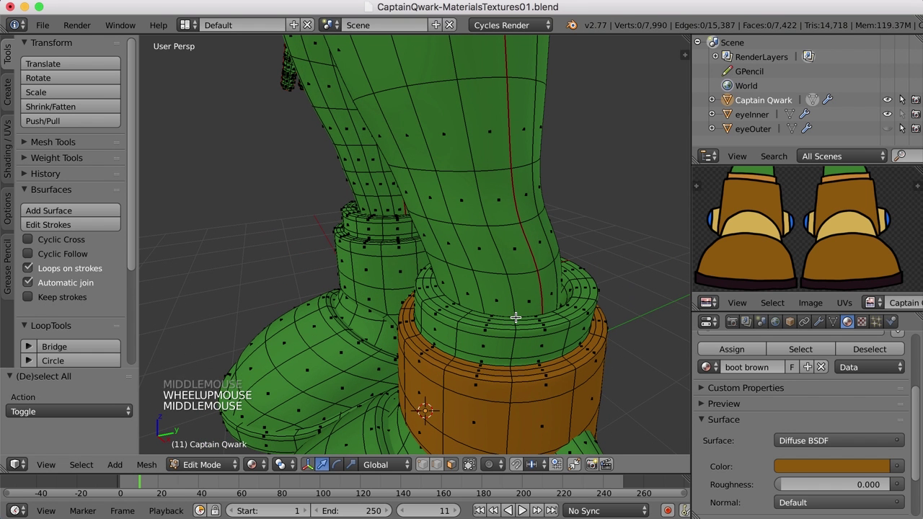
{"action": "right_click", "coordinate": [526, 323]}
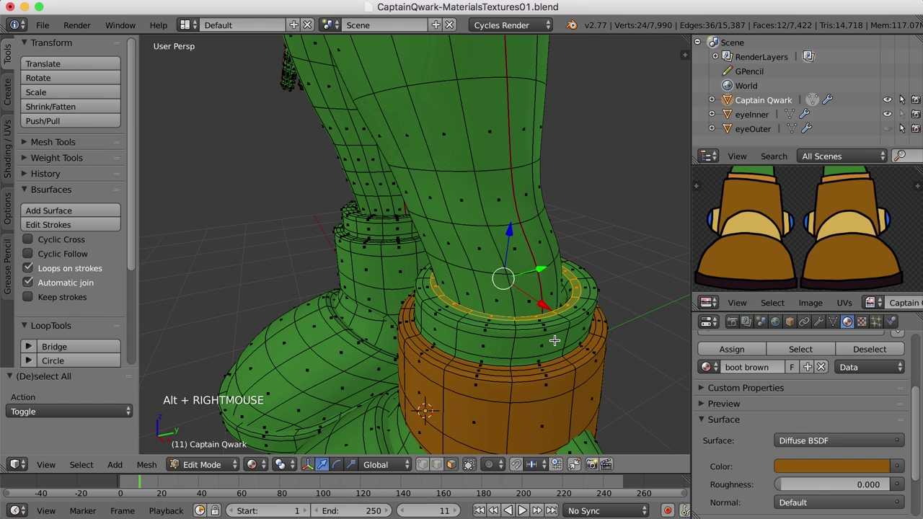
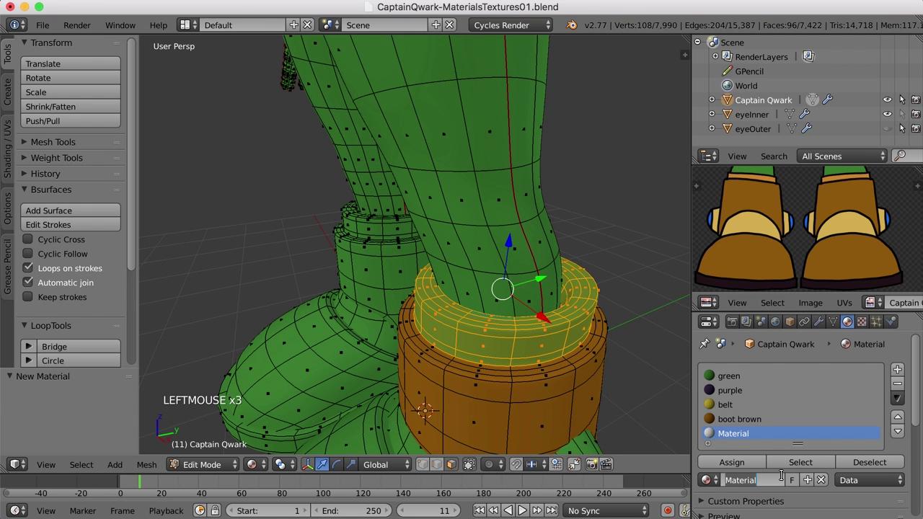
{"action": "key", "text": "o"}
{"action": "scroll", "scroll_direction": "down", "scroll_amount": 3}
{"action": "left_click", "coordinate": [831, 511]}
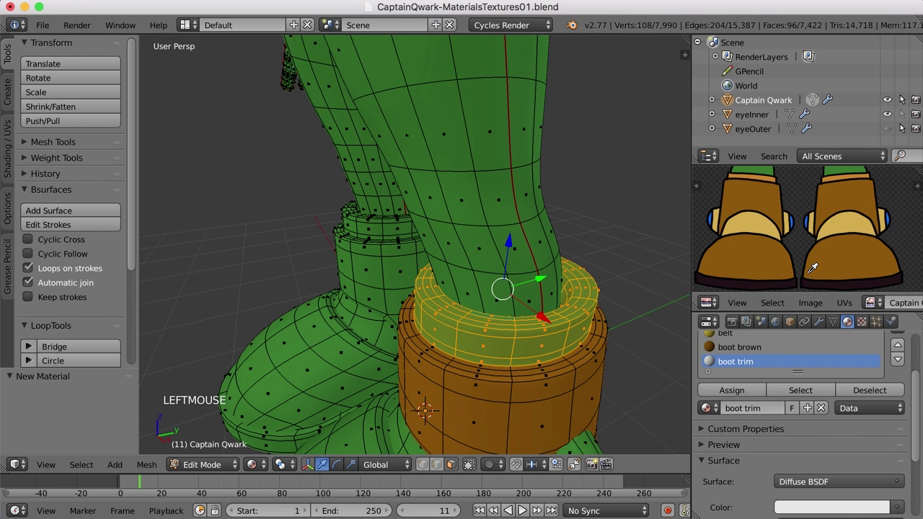
{"action": "left_click", "coordinate": [776, 168]}
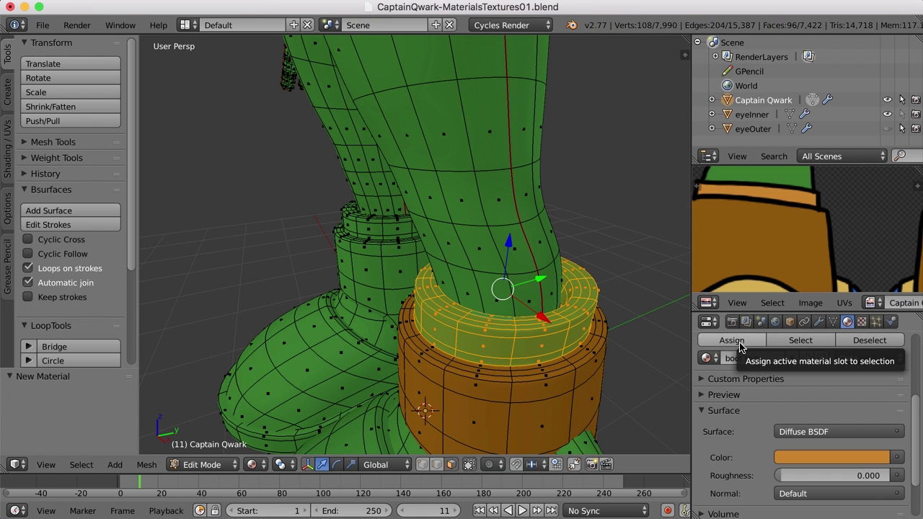
{"action": "left_click", "coordinate": [743, 345]}
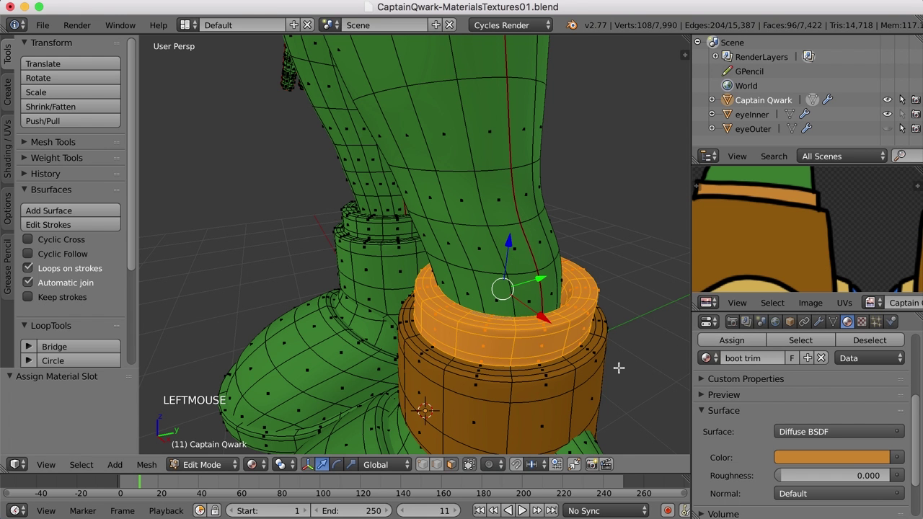
{"action": "key", "text": "a"}
{"action": "key", "text": "Tab"}
Step: Select the linked toe section and assign the existing 'boot brown' material to it
{"action": "scroll", "scroll_direction": "down", "scroll_amount": 3}
{"action": "middle_click", "coordinate": [565, 350]}
{"action": "left_click", "coordinate": [588, 377]}
{"action": "middle_click", "coordinate": [583, 361]}
{"action": "key", "text": "Tab"}
{"action": "key", "text": "l"}
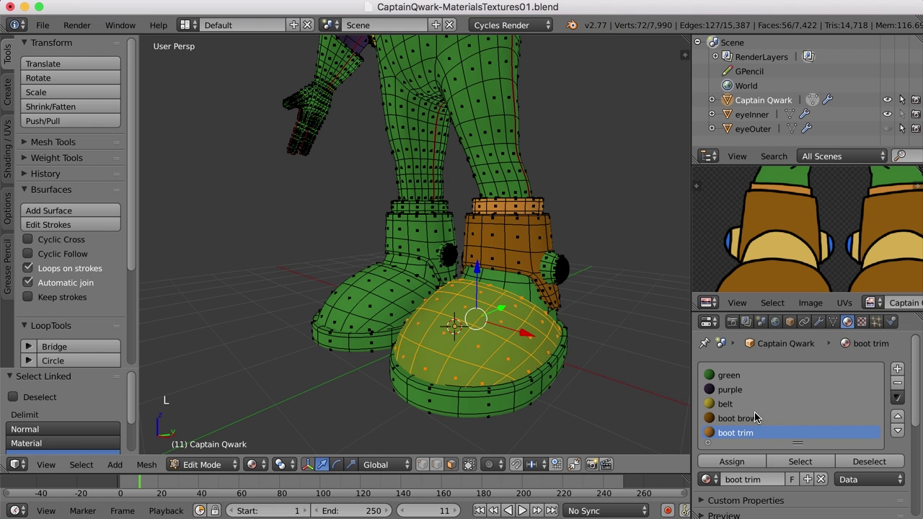
{"action": "left_click", "coordinate": [736, 419]}
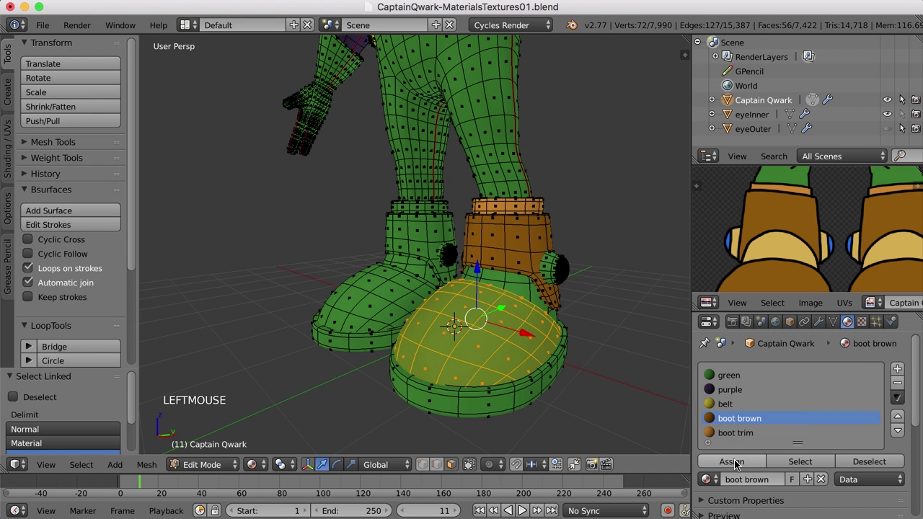
{"action": "left_click", "coordinate": [737, 463]}
{"action": "key", "text": "a"}
{"action": "middle_click", "coordinate": [576, 343]}
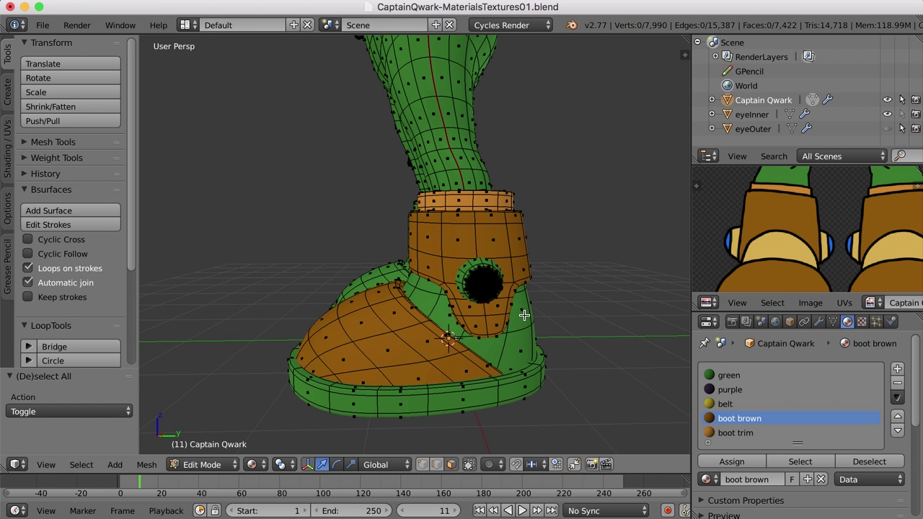
Step: Create a 'boot beige' material sampled from the reference and assign it to the strip around the side hole
{"action": "key", "text": "l"}
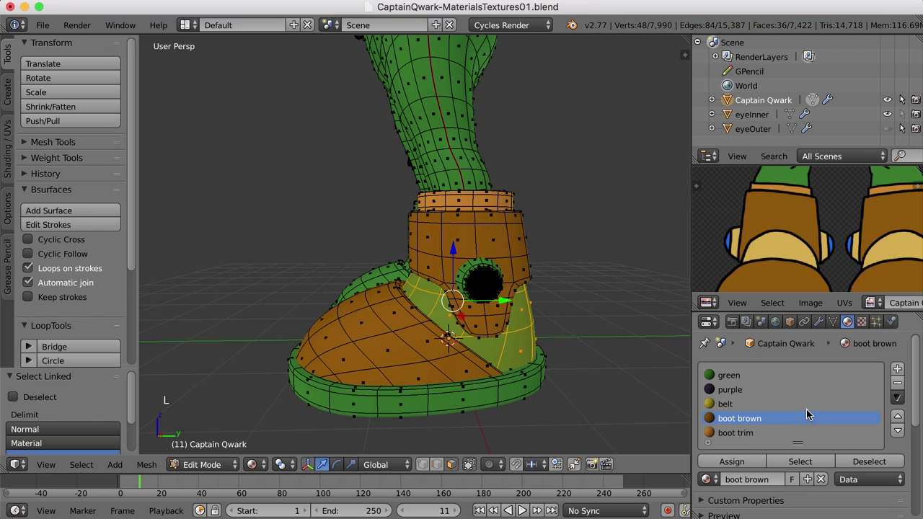
{"action": "left_click", "coordinate": [901, 369]}
{"action": "left_click", "coordinate": [751, 484]}
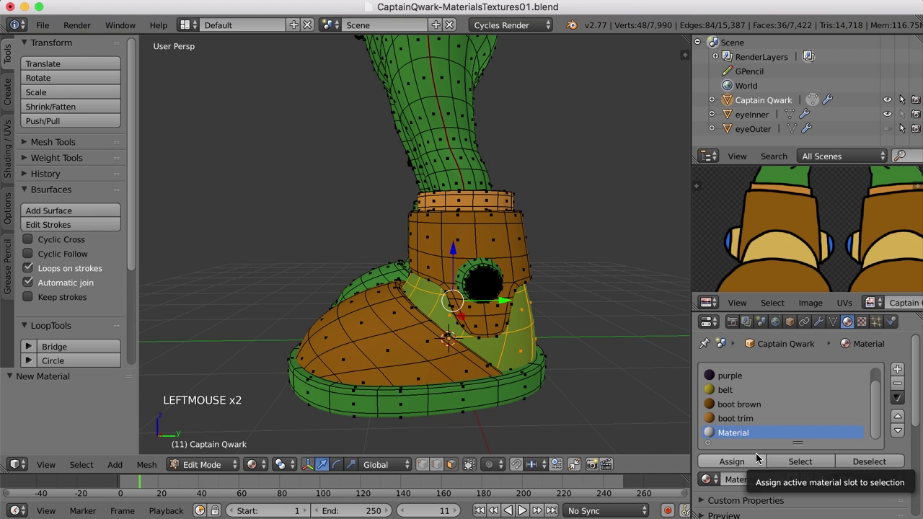
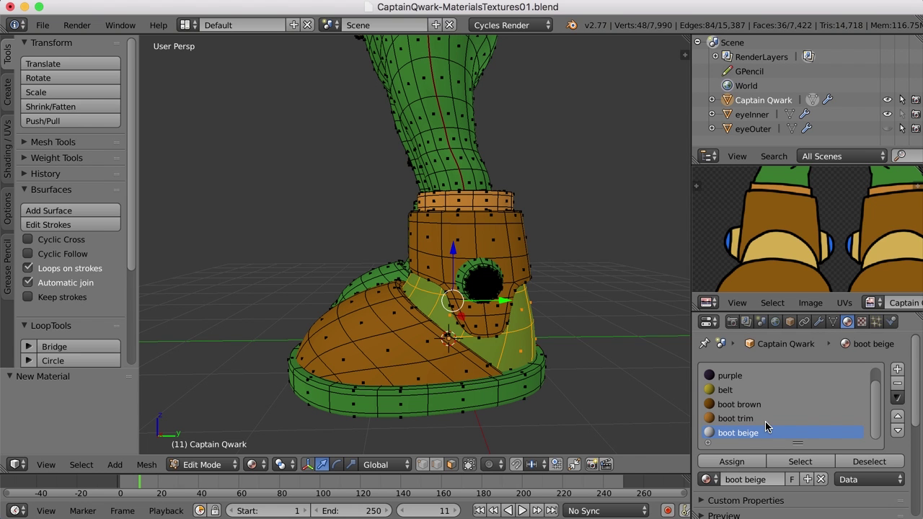
{"action": "scroll", "scroll_direction": "down", "scroll_amount": 3}
{"action": "left_click", "coordinate": [827, 494]}
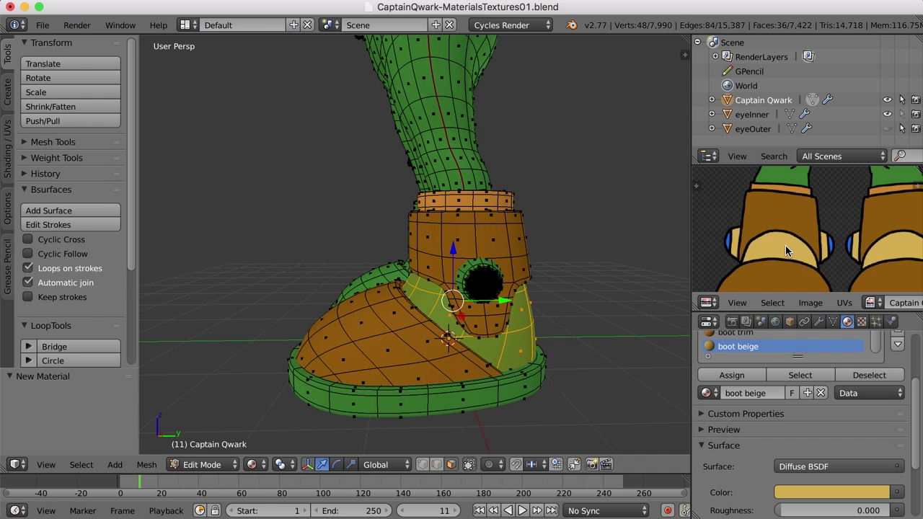
{"action": "left_click", "coordinate": [733, 376]}
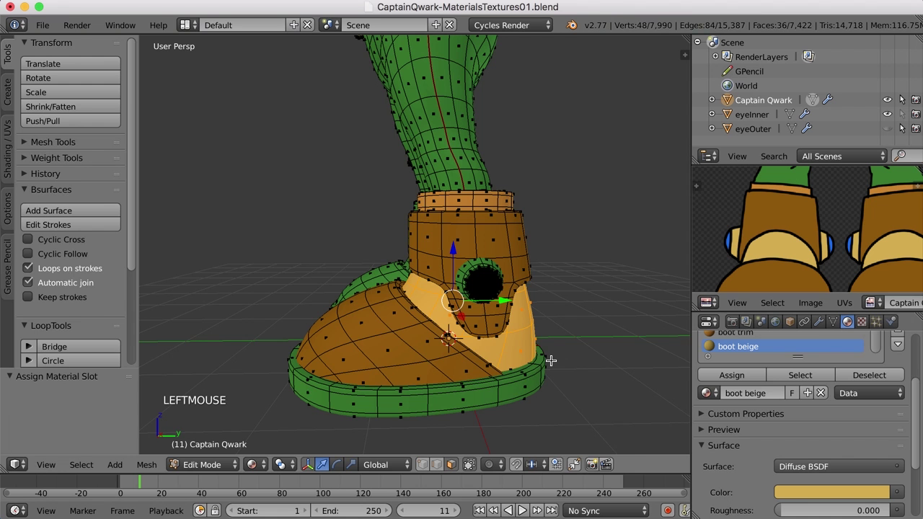
{"action": "key", "text": "a"}
{"action": "key", "text": "Tab"}
{"action": "scroll", "scroll_direction": "down", "scroll_amount": 3}
{"action": "middle_click", "coordinate": [487, 362]}
Step: Assign the dark 'boot soles' material to the first boot's sole
{"action": "middle_click", "coordinate": [807, 273]}
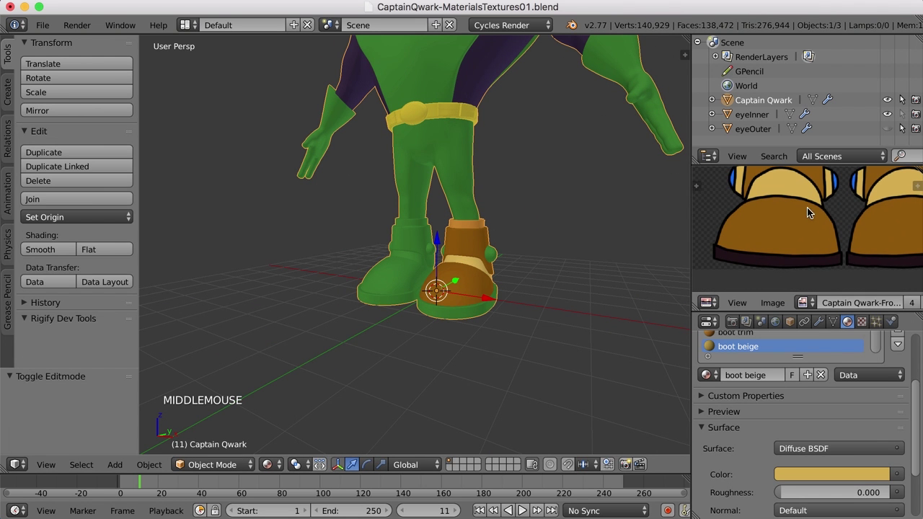
{"action": "scroll", "scroll_direction": "up", "scroll_amount": 3}
{"action": "key", "text": "Tab"}
{"action": "scroll", "scroll_direction": "up", "scroll_amount": 3}
{"action": "middle_click", "coordinate": [502, 371]}
{"action": "key", "text": "a"}
{"action": "key", "text": "a"}
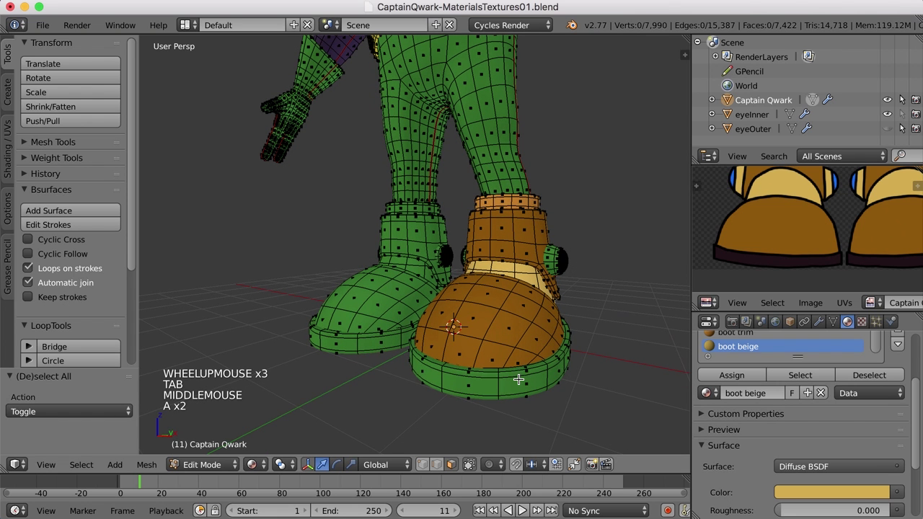
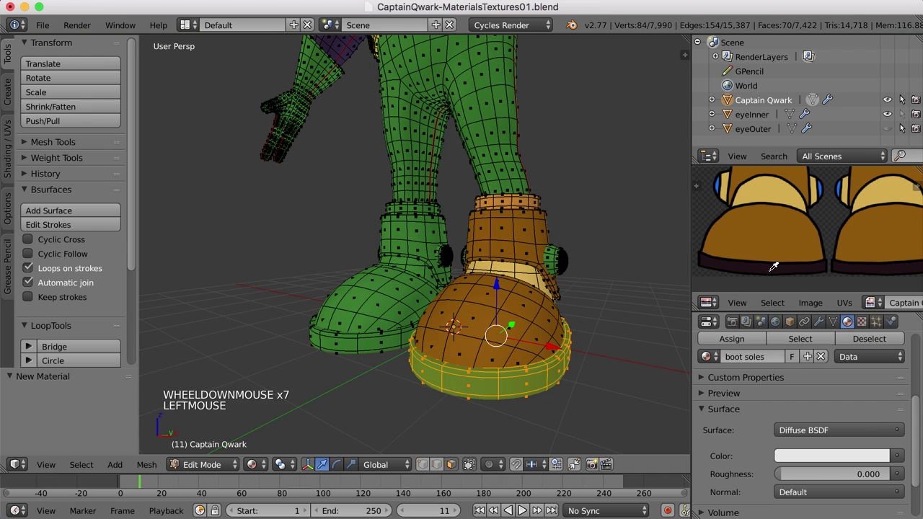
{"action": "scroll", "scroll_direction": "up", "scroll_amount": 3}
{"action": "left_click", "coordinate": [747, 399]}
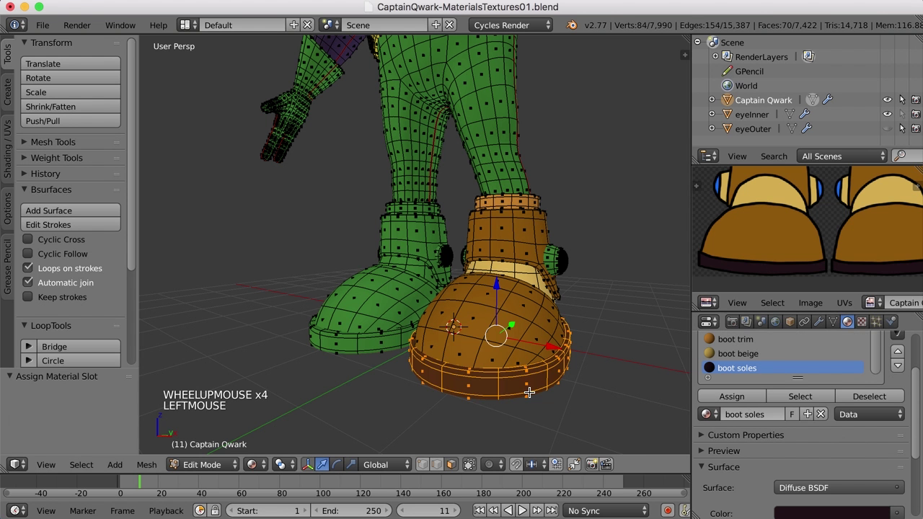
{"action": "key", "text": "a"}
{"action": "key", "text": "Tab"}
Step: Assign 'boot soles' to the other boot's sole and leave Edit Mode
{"action": "middle_click", "coordinate": [600, 373]}
{"action": "scroll", "scroll_direction": "down", "scroll_amount": 3}
{"action": "middle_click", "coordinate": [491, 273]}
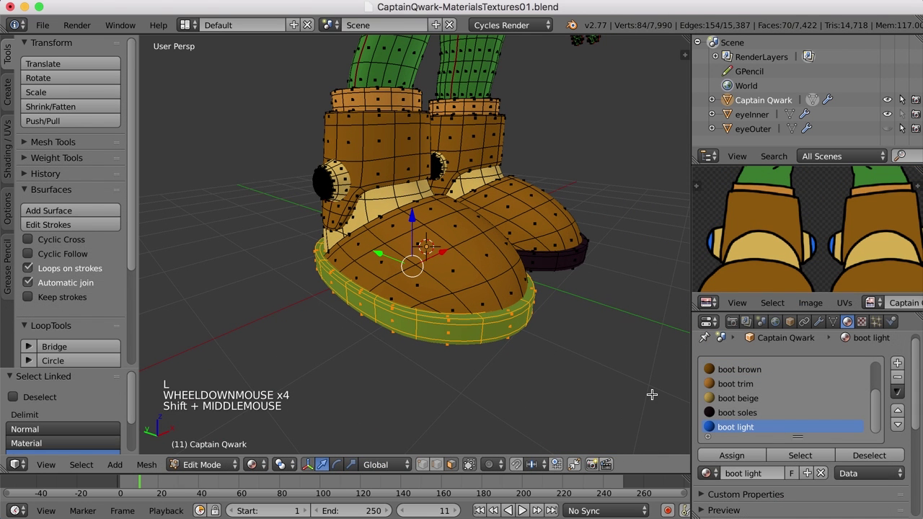
{"action": "left_click", "coordinate": [743, 419]}
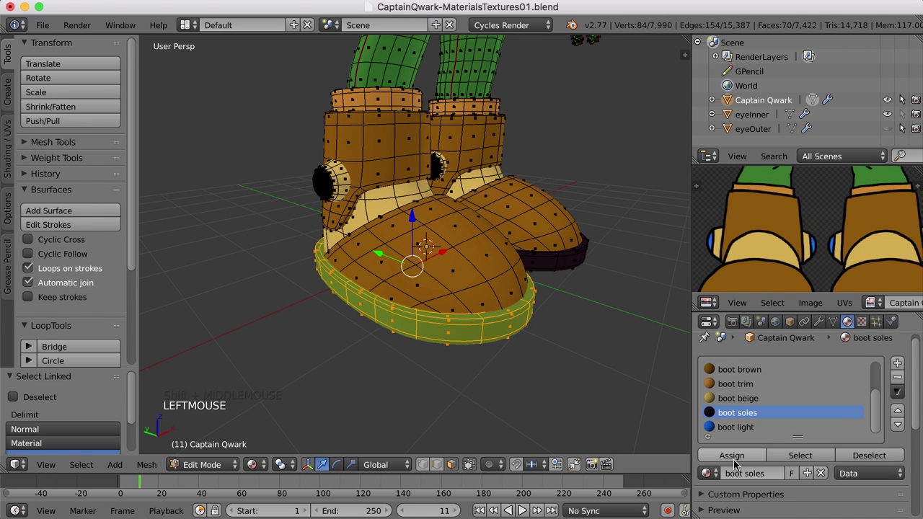
{"action": "left_click", "coordinate": [738, 461]}
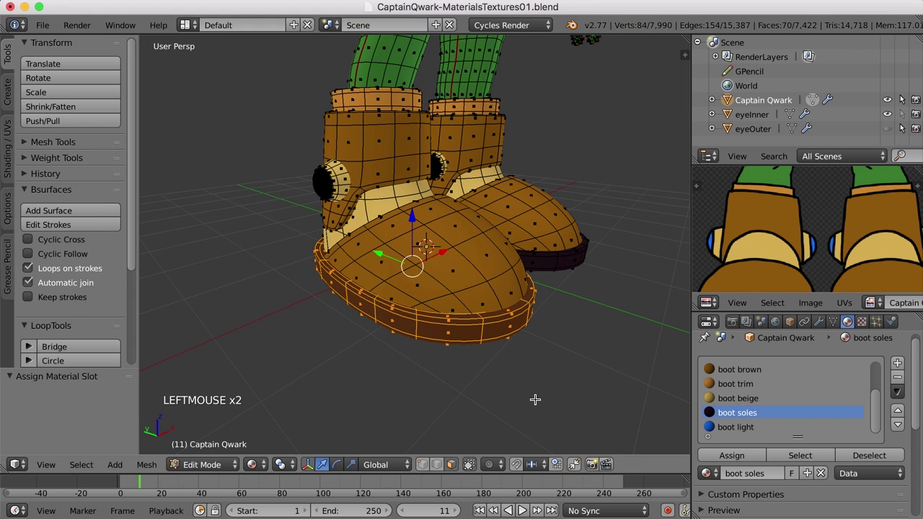
{"action": "key", "text": "a"}
{"action": "key", "text": "Tab"}
Step: Orbit the view up from the boots to face the character's head
{"action": "scroll", "scroll_direction": "down", "scroll_amount": 3}
{"action": "middle_click", "coordinate": [562, 318]}
{"action": "scroll", "scroll_direction": "down", "scroll_amount": 3}
{"action": "middle_click", "coordinate": [555, 339]}
{"action": "middle_click", "coordinate": [528, 361]}
{"action": "middle_click", "coordinate": [494, 344]}
{"action": "scroll", "scroll_direction": "up", "scroll_amount": 3}
{"action": "scroll", "scroll_direction": "down", "scroll_amount": 3}
{"action": "middle_click", "coordinate": [522, 347]}
{"action": "middle_click", "coordinate": [512, 349]}
{"action": "scroll", "scroll_direction": "up", "scroll_amount": 3}
{"action": "middle_click", "coordinate": [500, 300]}
{"action": "scroll", "scroll_direction": "up", "scroll_amount": 3}
{"action": "middle_click", "coordinate": [533, 297]}
{"action": "middle_click", "coordinate": [528, 352]}
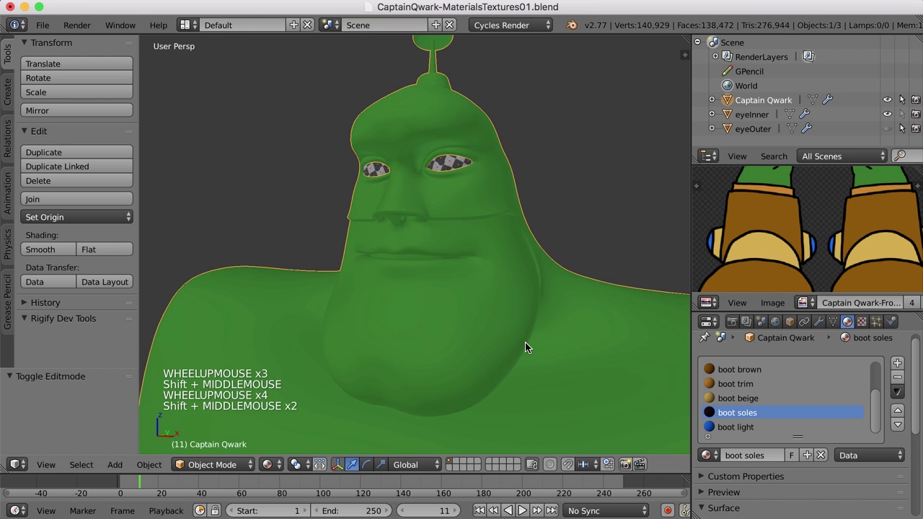
Step: Select the linked lower face region and create a new material named 'skin'
{"action": "key", "text": "Tab"}
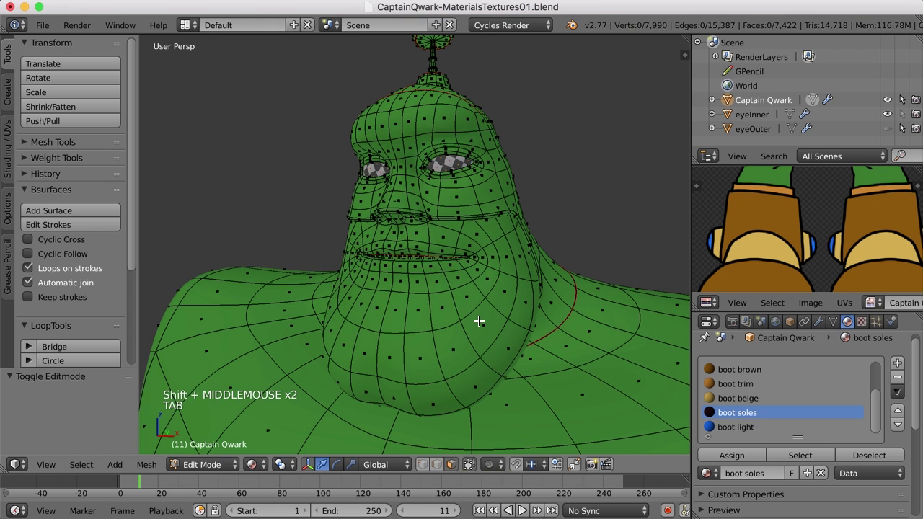
{"action": "key", "text": "l"}
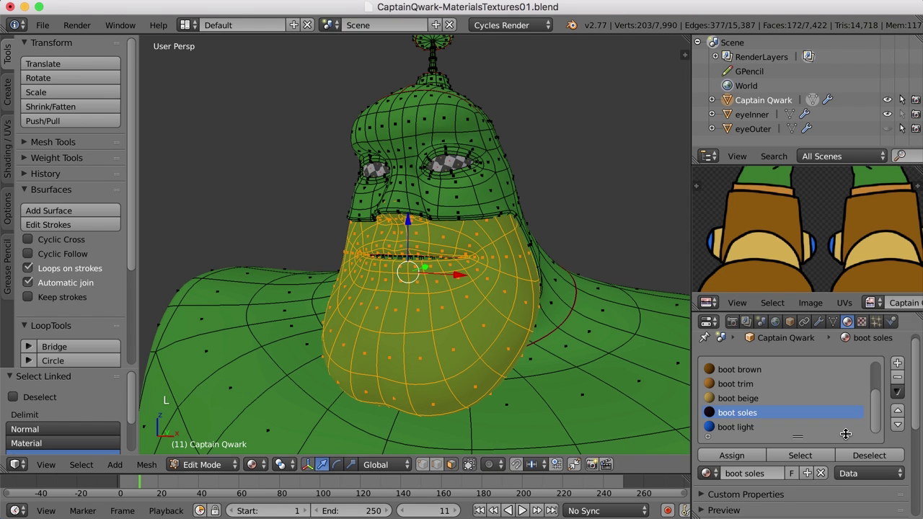
{"action": "left_click", "coordinate": [874, 401]}
{"action": "left_click", "coordinate": [901, 361]}
{"action": "left_click", "coordinate": [768, 474]}
{"action": "left_click", "coordinate": [767, 481]}
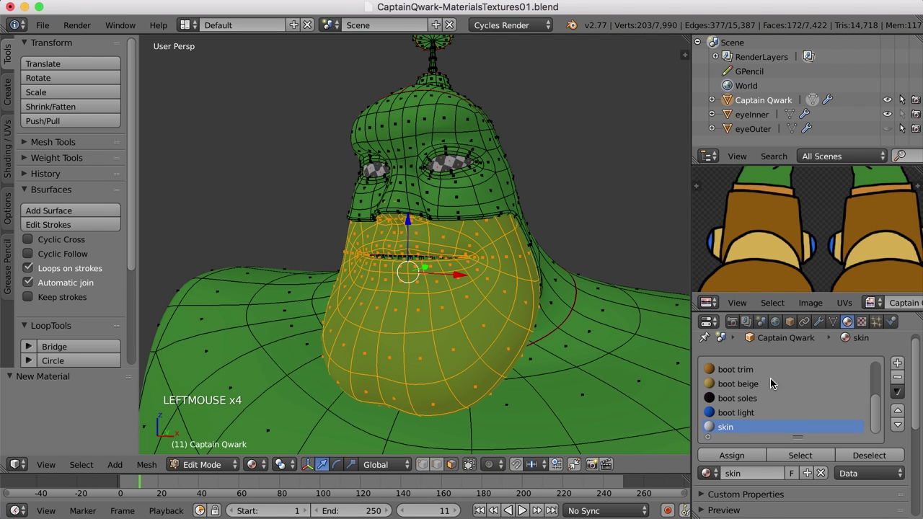
{"action": "middle_click", "coordinate": [791, 234]}
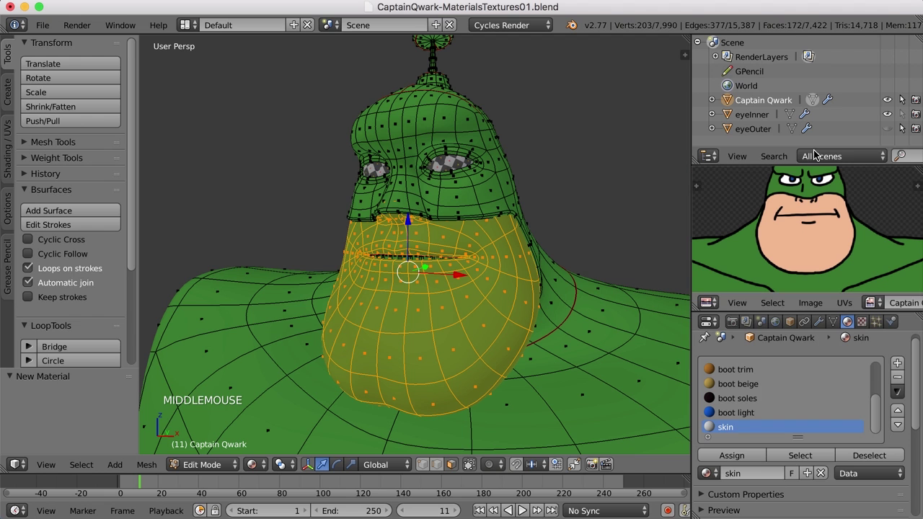
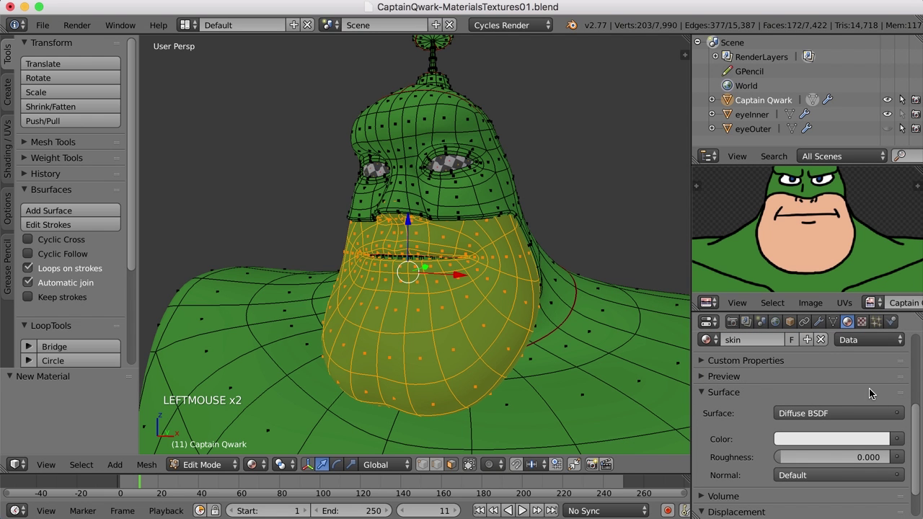
Step: Give 'skin' a pale peach colour, assign it to the lower face and leave Edit Mode
{"action": "left_click", "coordinate": [871, 446]}
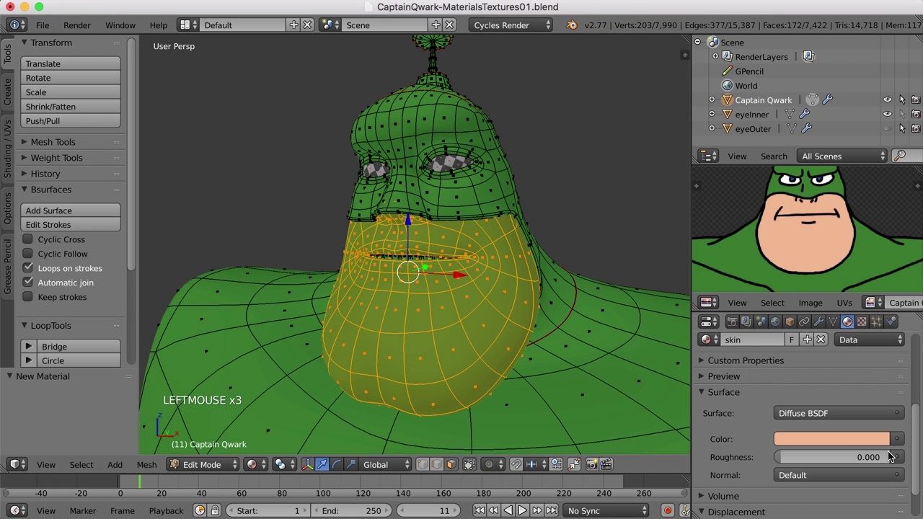
{"action": "left_click", "coordinate": [915, 448]}
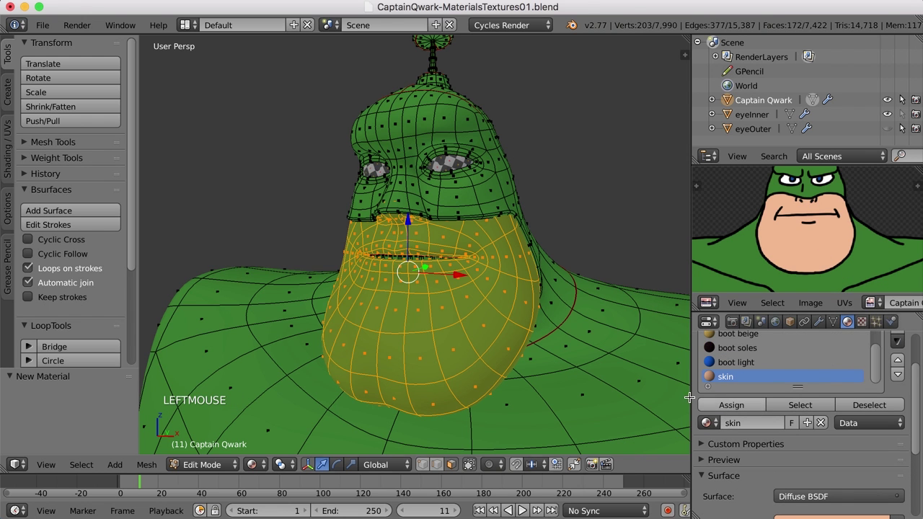
{"action": "left_click", "coordinate": [718, 406]}
{"action": "key", "text": "a"}
{"action": "key", "text": "Tab"}
{"action": "scroll", "scroll_direction": "up", "scroll_amount": 3}
{"action": "scroll", "scroll_direction": "down", "scroll_amount": 3}
{"action": "middle_click", "coordinate": [519, 354]}
{"action": "scroll", "scroll_direction": "up", "scroll_amount": 3}
{"action": "middle_click", "coordinate": [624, 352]}
{"action": "scroll", "scroll_direction": "up", "scroll_amount": 3}
{"action": "middle_click", "coordinate": [571, 324]}
{"action": "middle_click", "coordinate": [495, 285]}
Step: Select the linked inner mouth surface and assign a new dark red 'inner mouth' material to it
{"action": "key", "text": "Tab"}
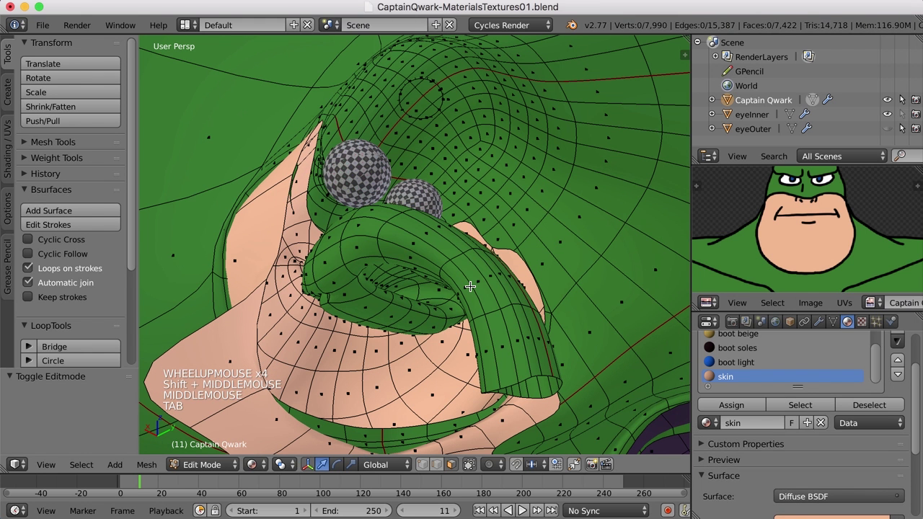
{"action": "key", "text": "l"}
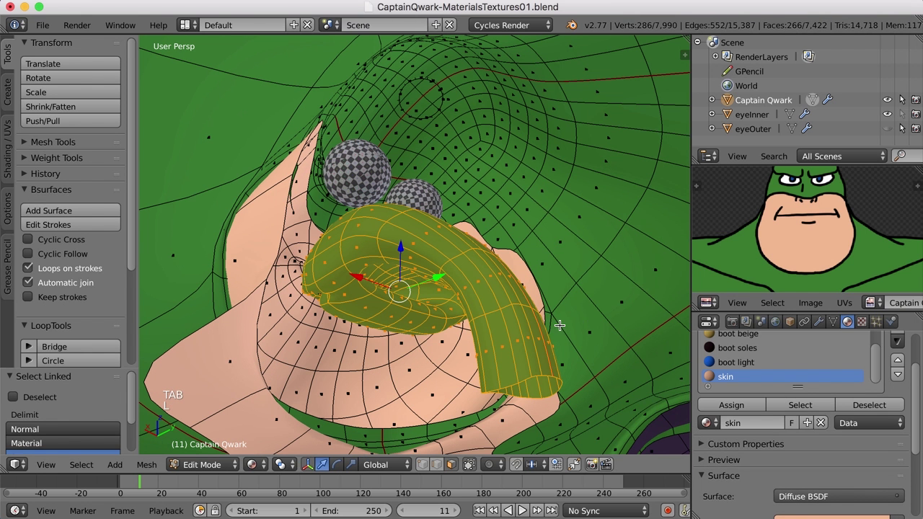
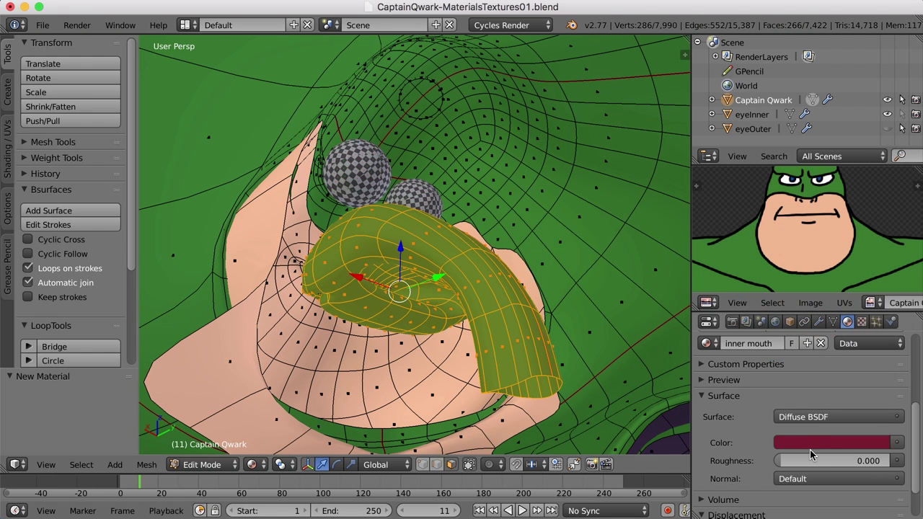
{"action": "scroll", "scroll_direction": "down", "scroll_amount": 3}
{"action": "scroll", "scroll_direction": "up", "scroll_amount": 3}
{"action": "left_click", "coordinate": [753, 398]}
{"action": "scroll", "scroll_direction": "up", "scroll_amount": 3}
{"action": "key", "text": "a"}
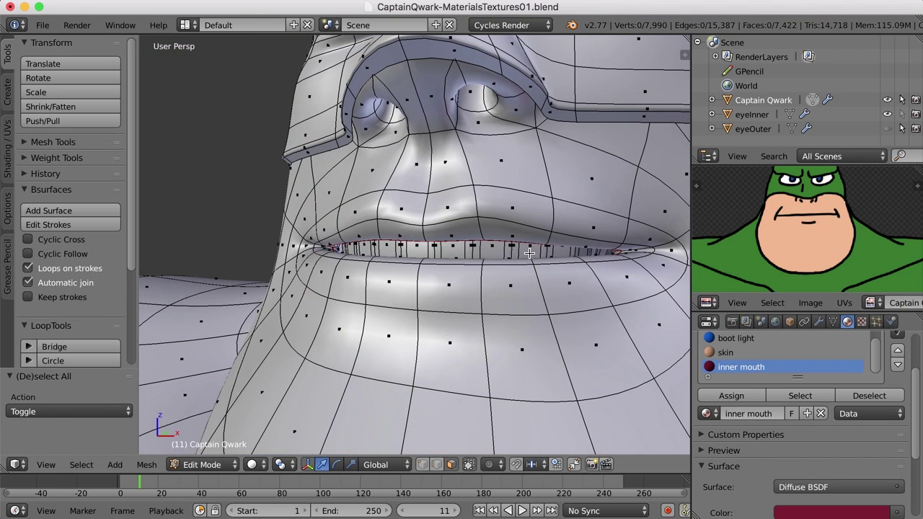
Step: Select the connected teeth surfaces inside the mouth
{"action": "key", "text": "l"}
{"action": "middle_click", "coordinate": [521, 294]}
{"action": "scroll", "scroll_direction": "up", "scroll_amount": 3}
{"action": "middle_click", "coordinate": [178, 39]}
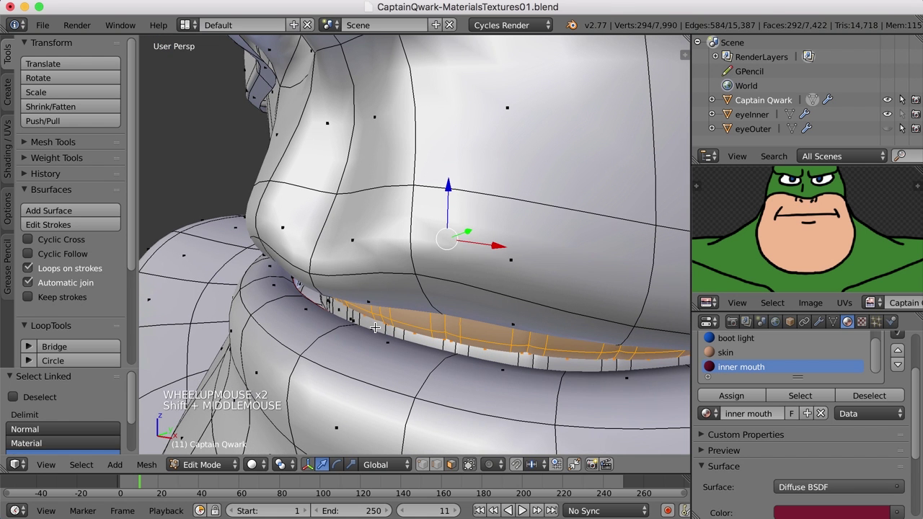
{"action": "key", "text": "l"}
{"action": "scroll", "scroll_direction": "down", "scroll_amount": 3}
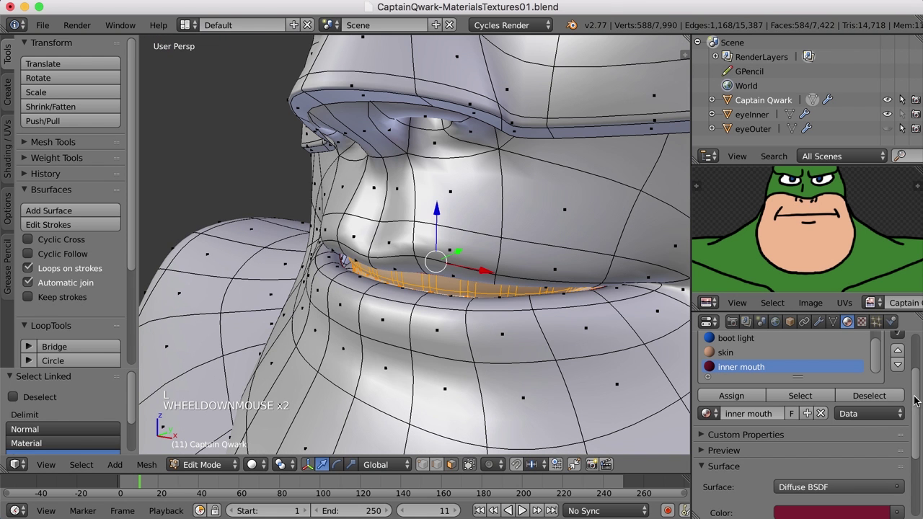
Step: Add a material slot and create a new white material named 'teeth' for the selection
{"action": "left_click", "coordinate": [912, 390]}
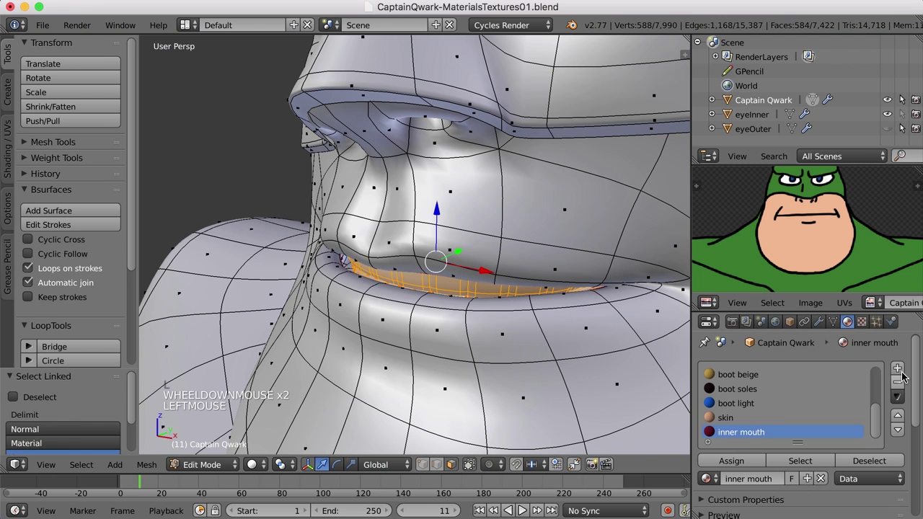
{"action": "left_click", "coordinate": [902, 369]}
{"action": "left_click", "coordinate": [742, 460]}
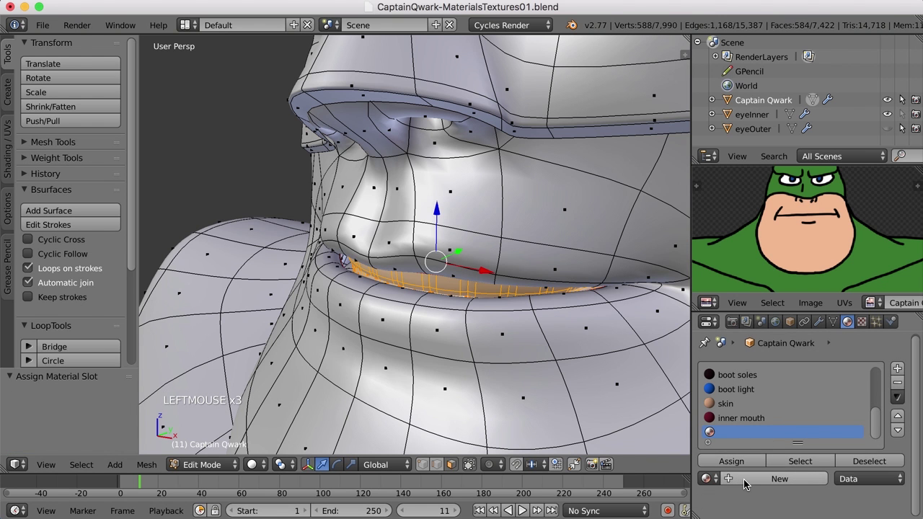
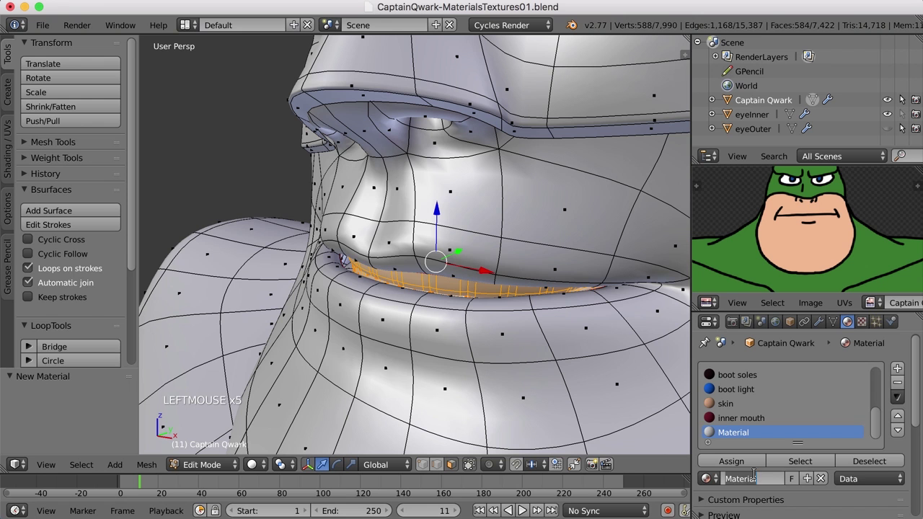
{"action": "key", "text": "e"}
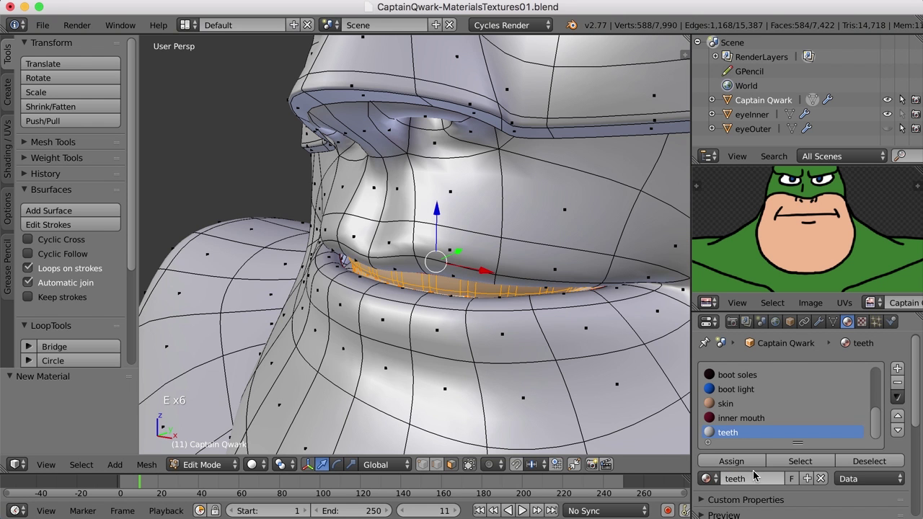
{"action": "scroll", "scroll_direction": "down", "scroll_amount": 3}
{"action": "scroll", "scroll_direction": "down", "scroll_amount": 3}
{"action": "scroll", "scroll_direction": "up", "scroll_amount": 3}
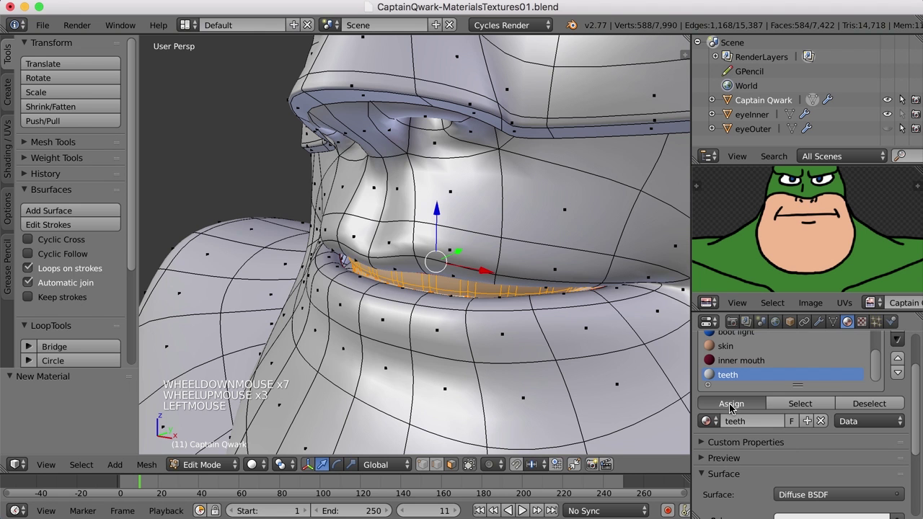